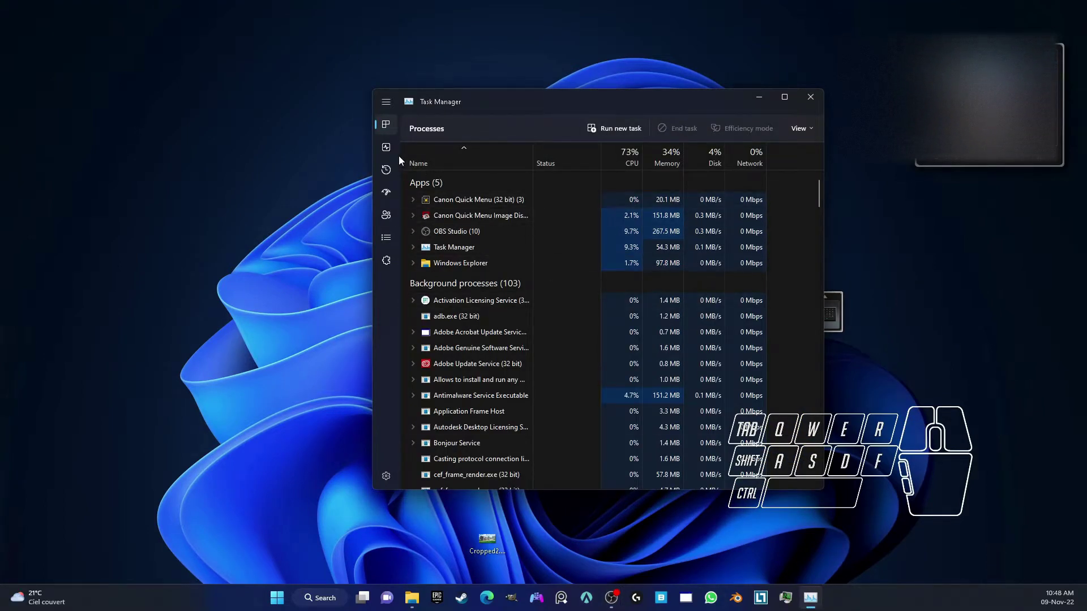
Show the Performance graphs, view Ethernet, then the Wi-Fi adapter's throughput and details.
{"action": "left_click", "coordinate": [391, 149]}
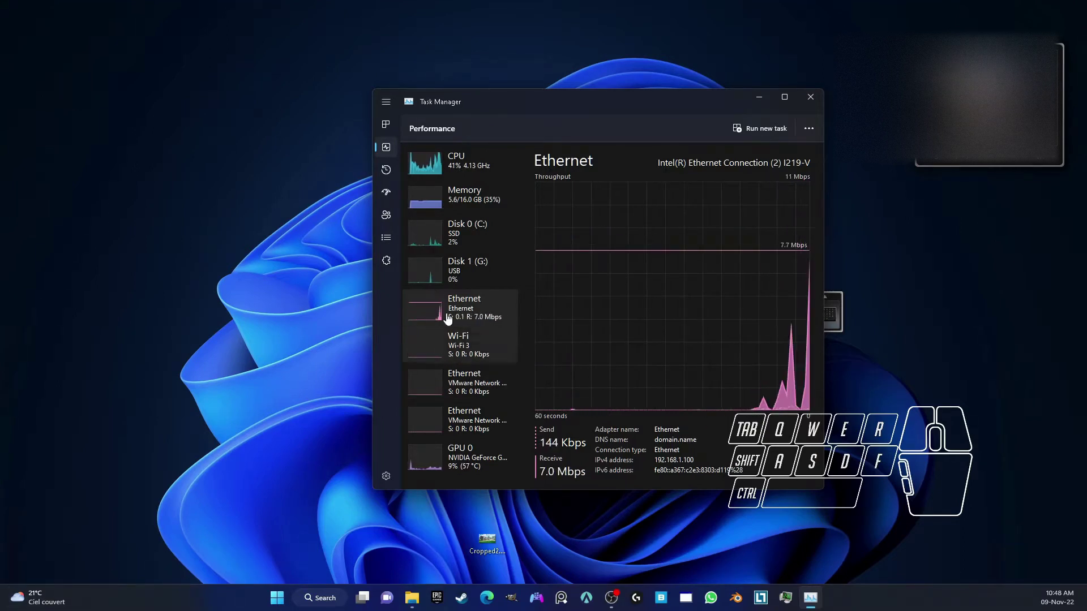
{"action": "left_click", "coordinate": [466, 319]}
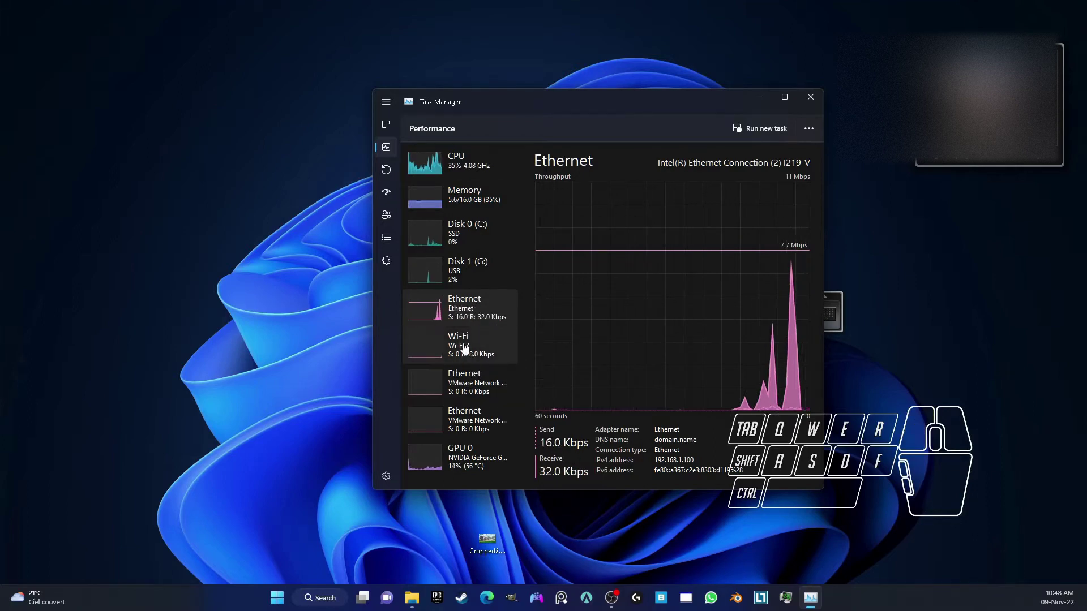
{"action": "left_click", "coordinate": [459, 348]}
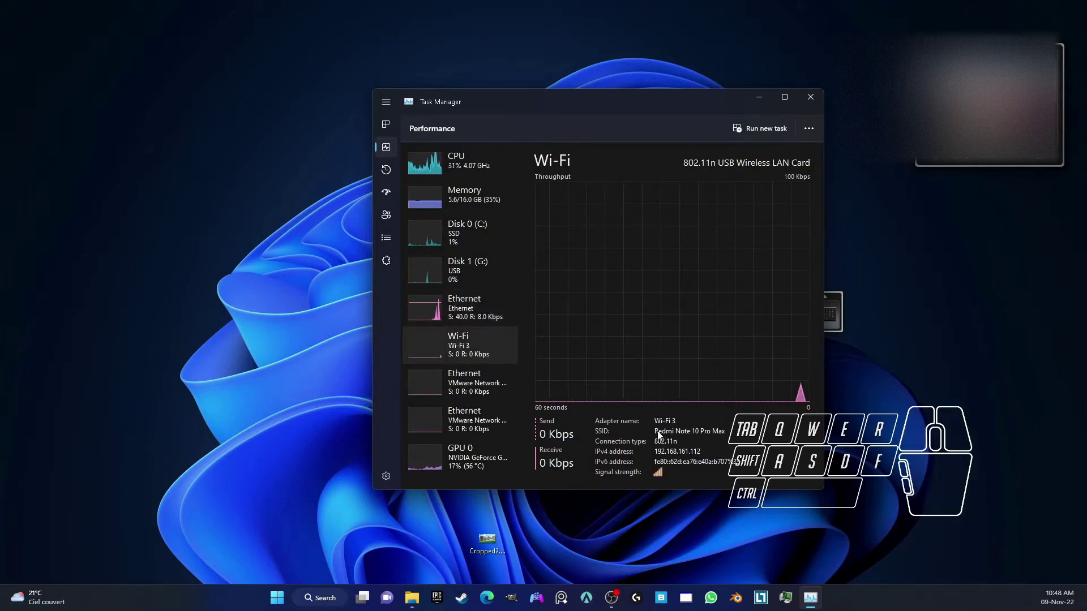
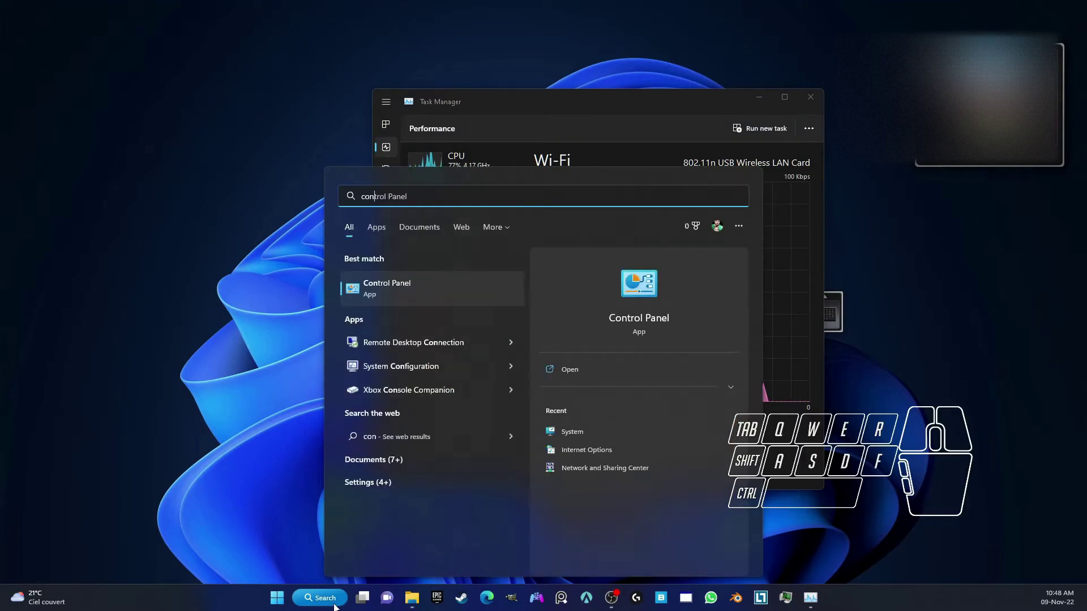
Reach Network Connections via Control Panel's Network and Sharing Center adapter settings.
{"action": "left_click", "coordinate": [399, 288]}
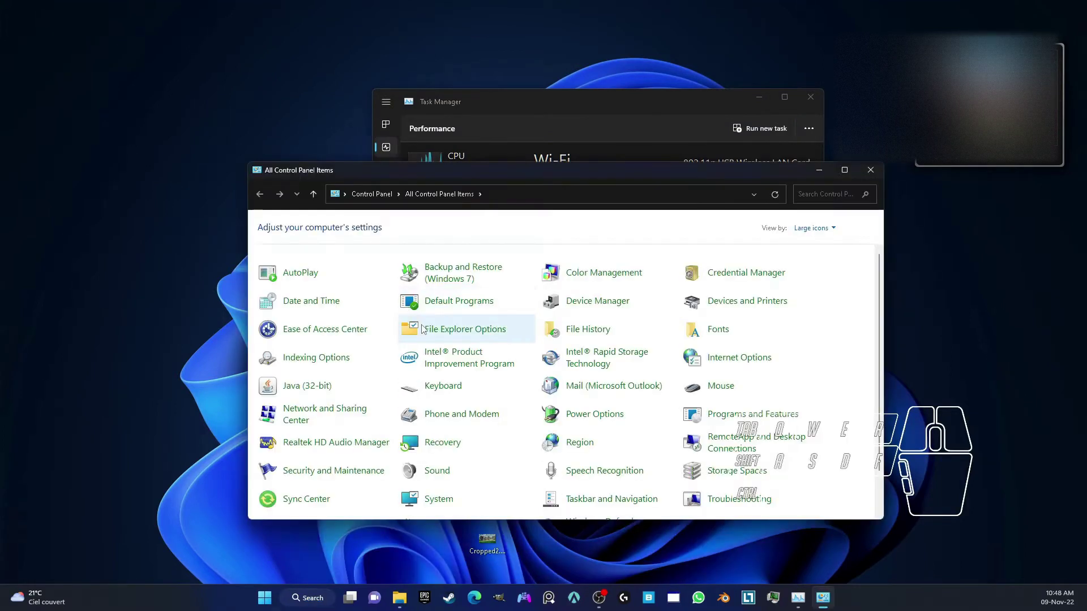
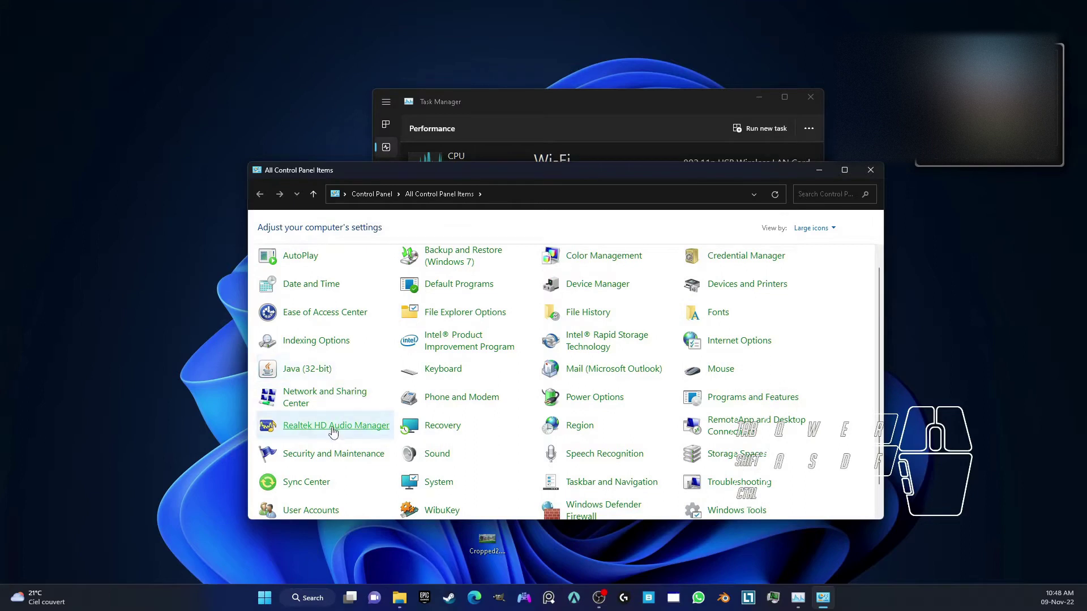
{"action": "left_click", "coordinate": [337, 398]}
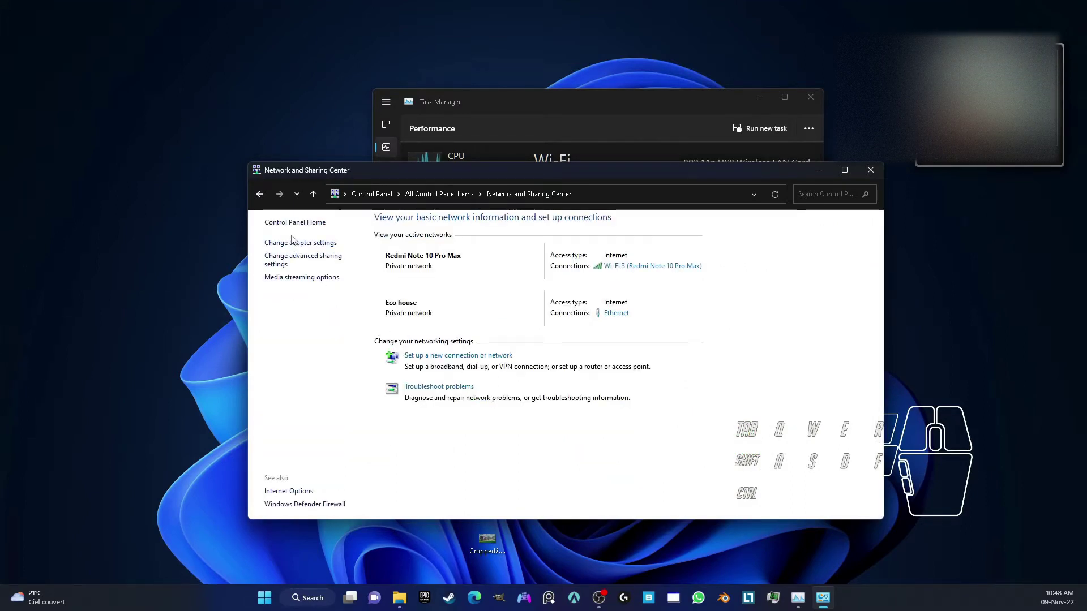
{"action": "left_click", "coordinate": [293, 249]}
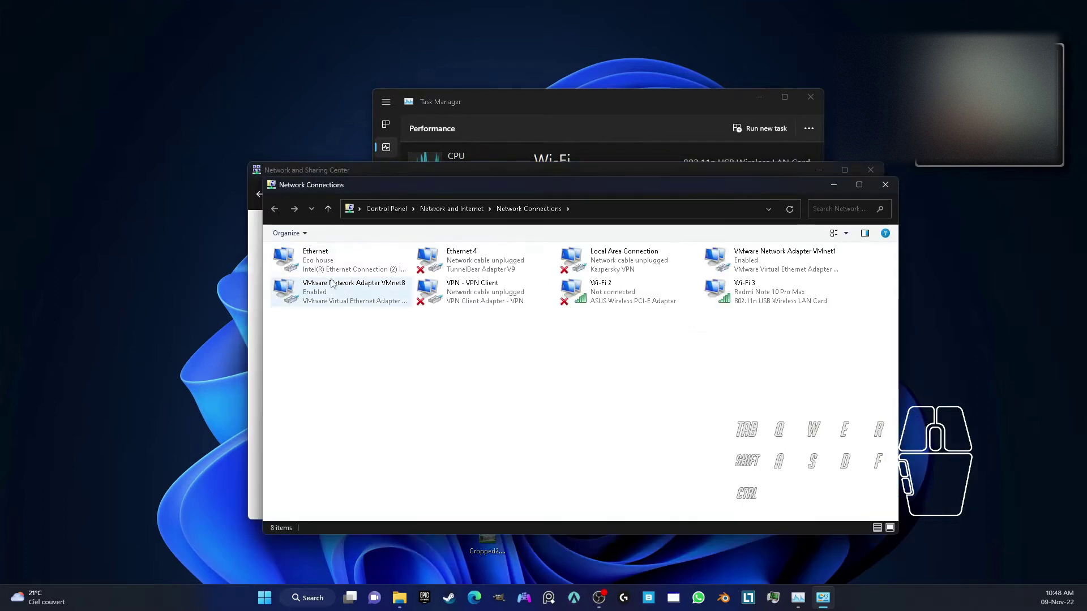
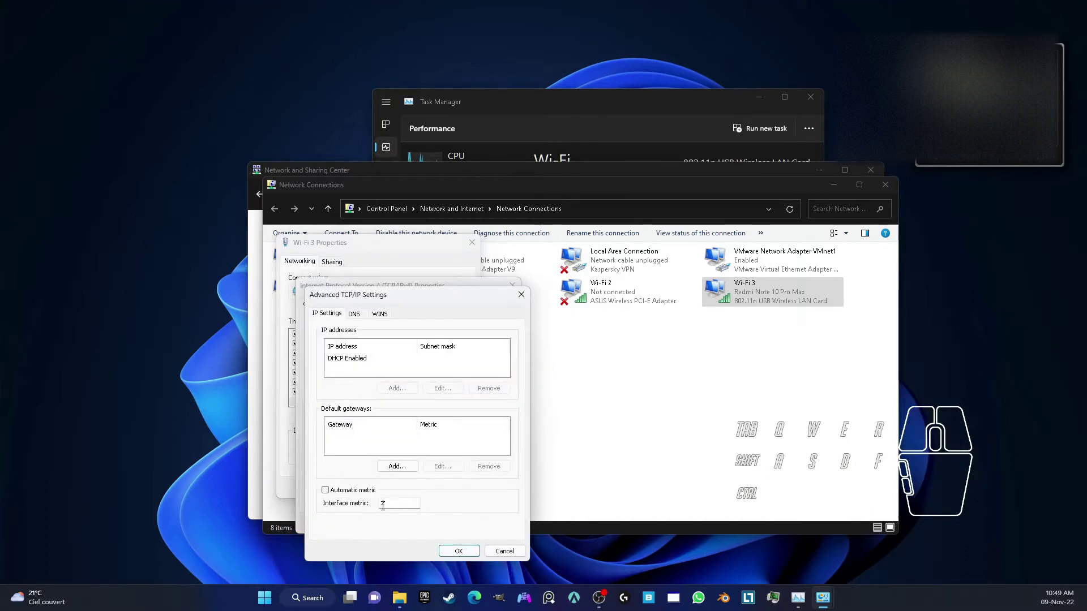
Confirm Wi-Fi 3's manual interface metric through all dialogs and close the Control Panel windows.
{"action": "left_click", "coordinate": [457, 555]}
{"action": "left_click", "coordinate": [511, 293]}
{"action": "left_click", "coordinate": [467, 249]}
{"action": "left_click", "coordinate": [871, 197]}
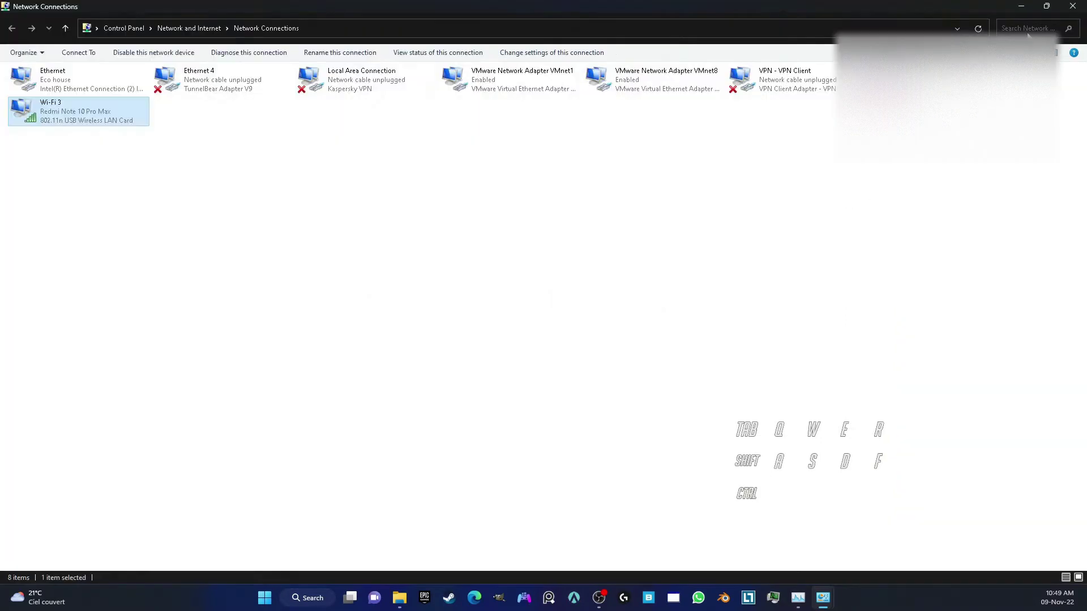
{"action": "left_click", "coordinate": [1076, 8]}
{"action": "left_click", "coordinate": [868, 178]}
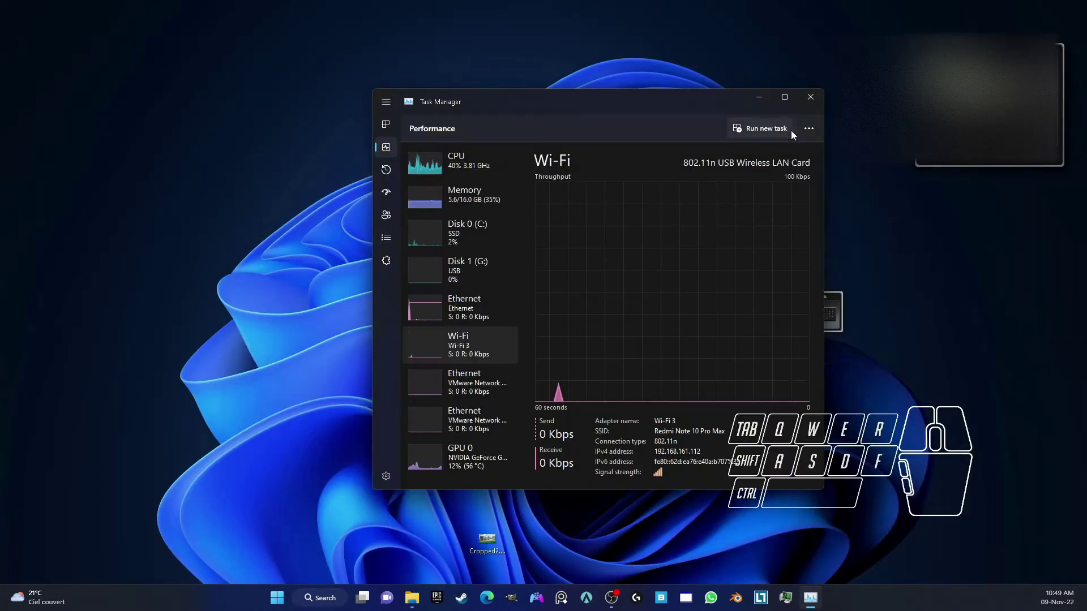
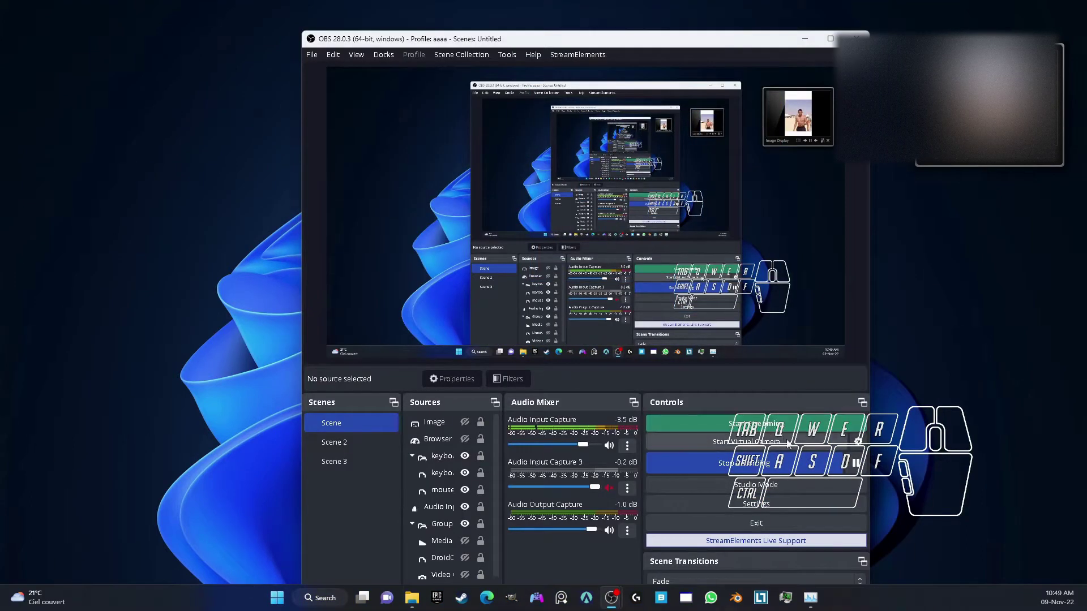
In OBS Settings' Advanced Network section, set Bind to IP to [Wi-Fi 3] 192.168.161.112.
{"action": "left_click", "coordinate": [868, 444]}
{"action": "left_click", "coordinate": [662, 379]}
{"action": "left_click", "coordinate": [767, 504]}
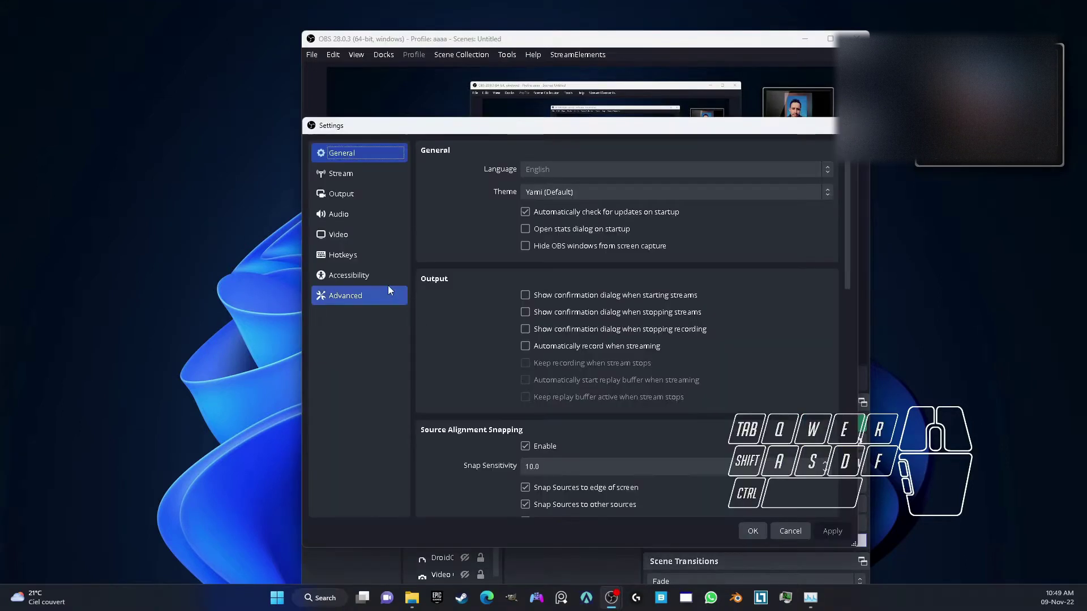
{"action": "left_click", "coordinate": [350, 301]}
{"action": "scroll", "scroll_direction": "down", "scroll_amount": 3}
{"action": "scroll", "scroll_direction": "down", "scroll_amount": 3}
{"action": "middle_click", "coordinate": [499, 314]}
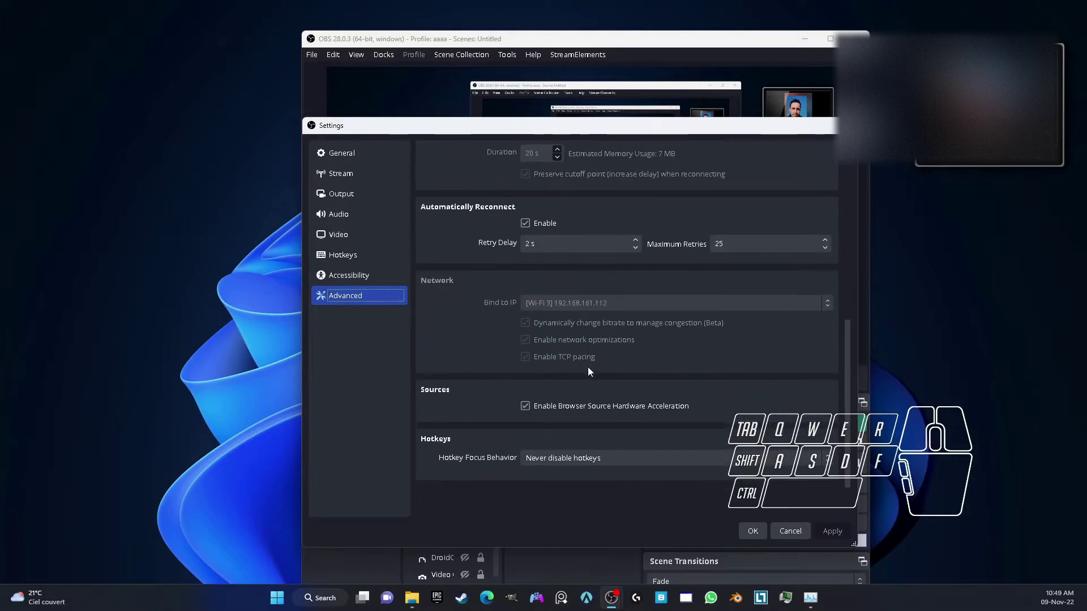
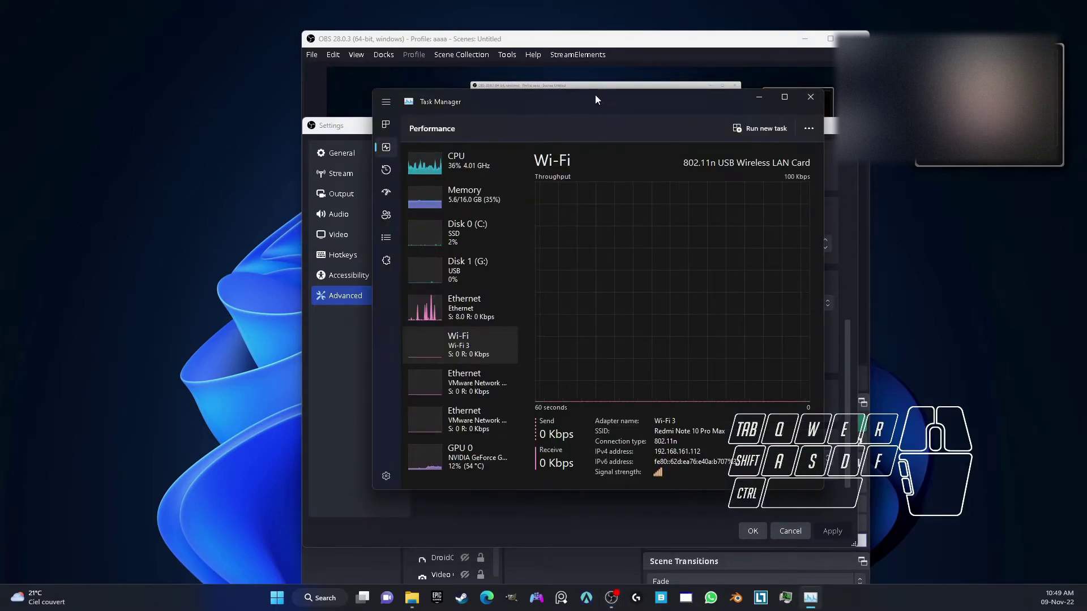
Place Task Manager on the left and compare Wi-Fi IPv4 192.168.161.112 against OBS's bind address.
{"action": "left_click_drag", "start_coordinate": [600, 111], "coordinate": [346, 82]}
{"action": "left_click", "coordinate": [588, 103]}
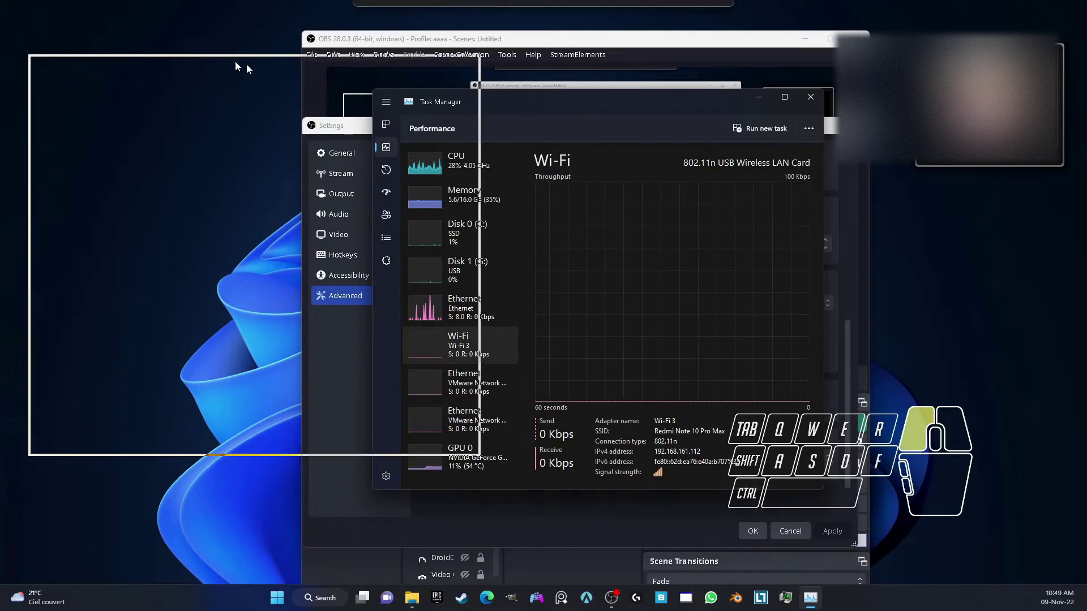
{"action": "left_click", "coordinate": [101, 301]}
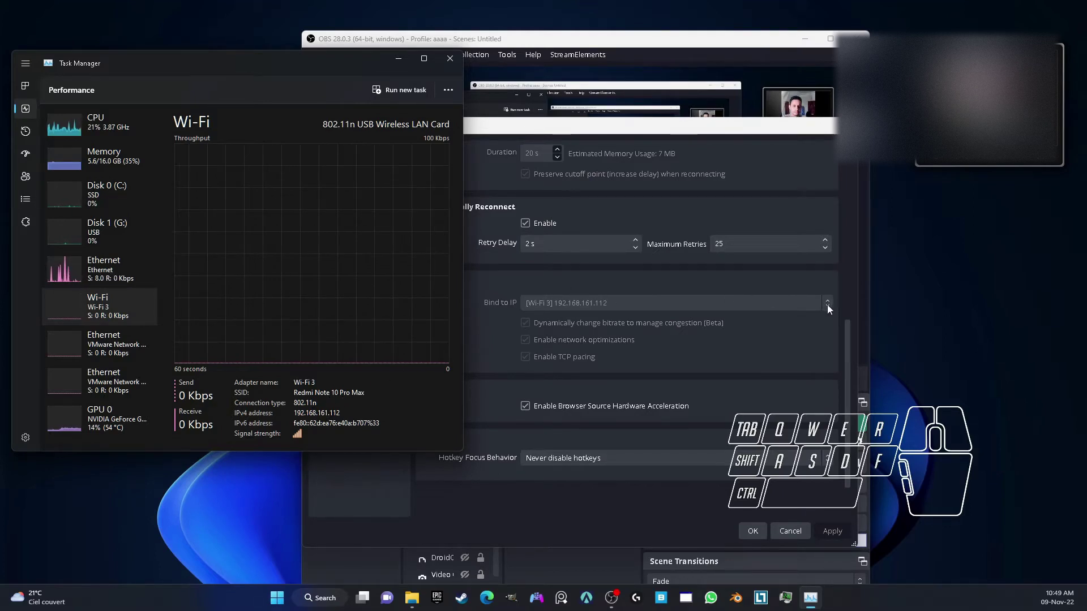
{"action": "left_click", "coordinate": [828, 307]}
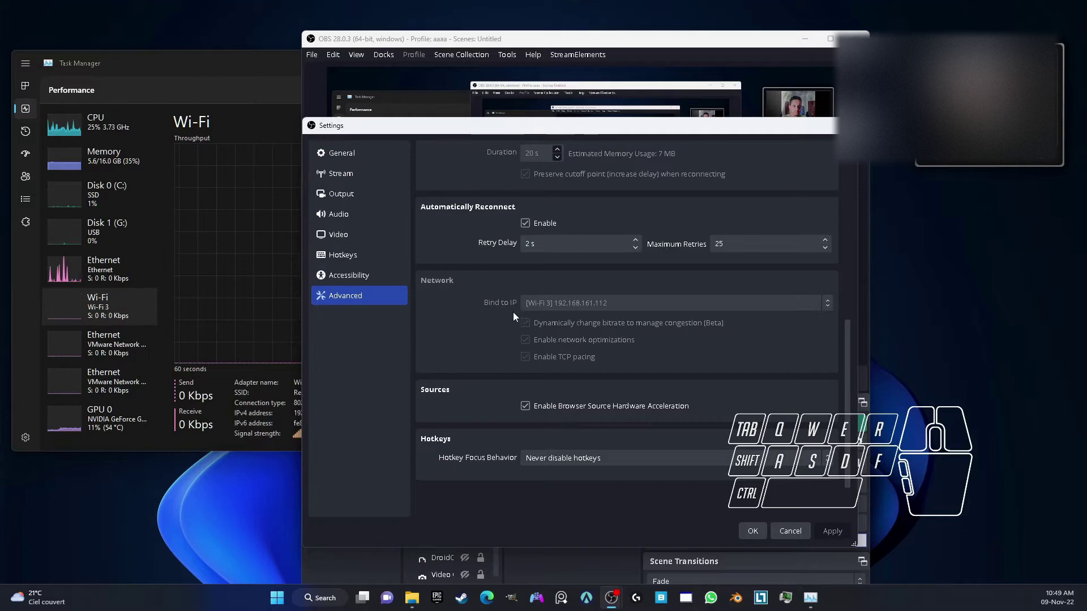
{"action": "left_click", "coordinate": [267, 406]}
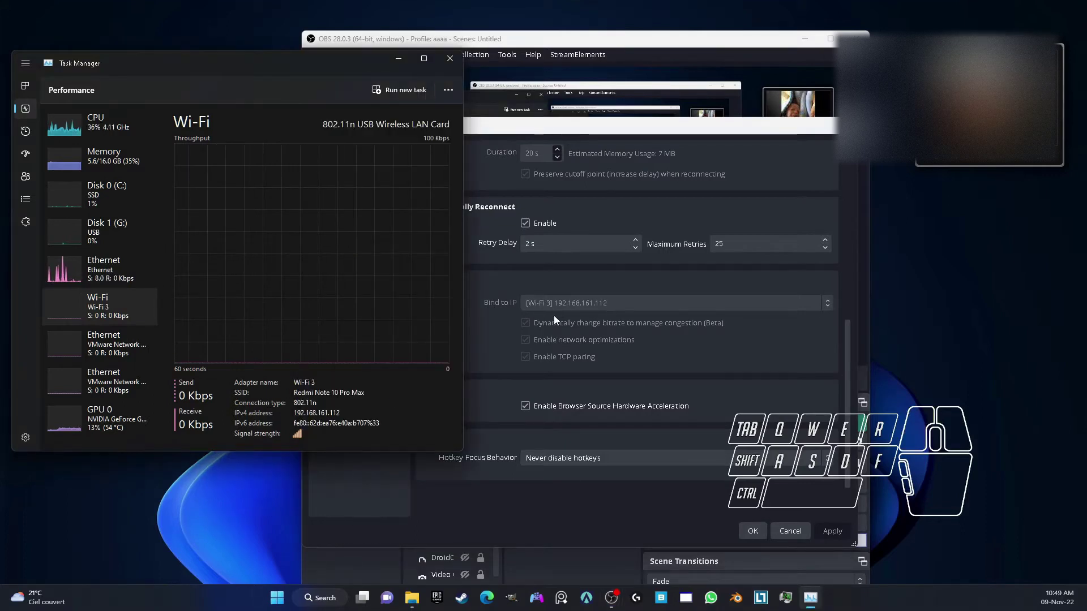
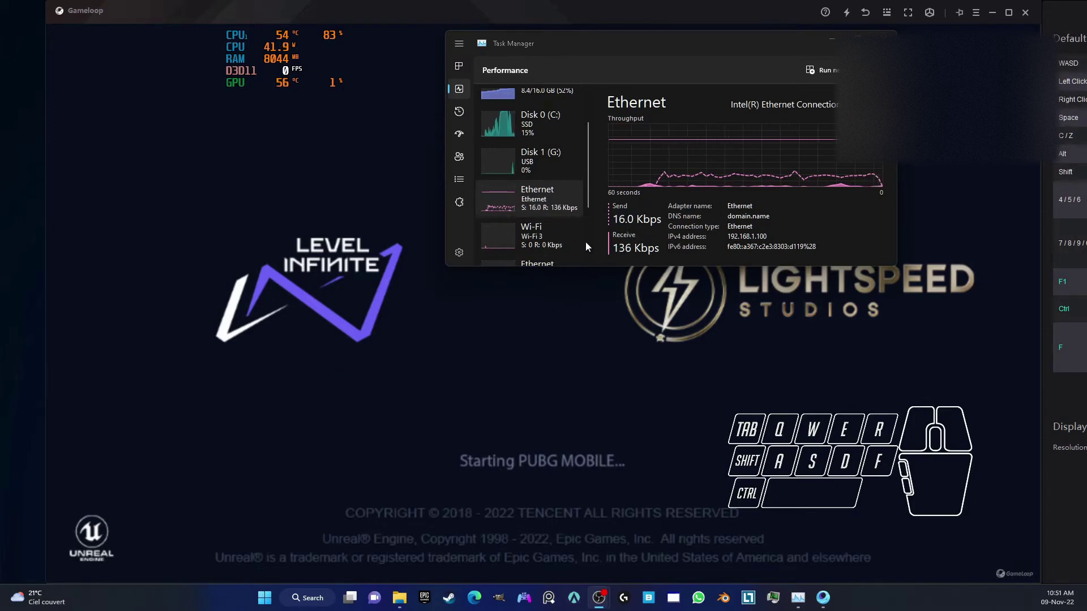
Check Wi-Fi then Ethernet traffic while PUBG Mobile loads, then hide Task Manager behind the game.
{"action": "left_click", "coordinate": [530, 224]}
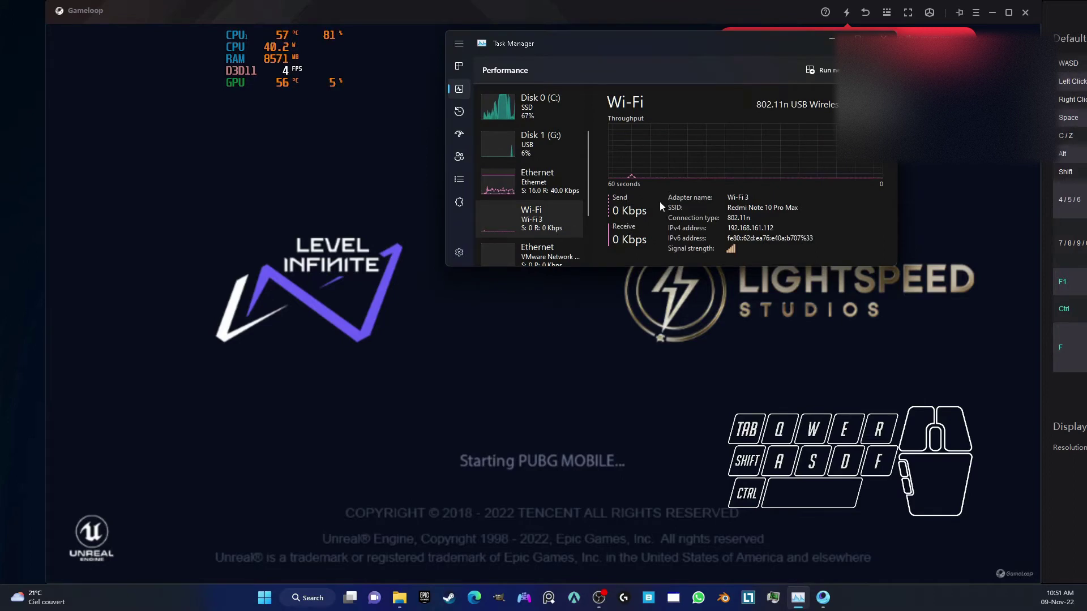
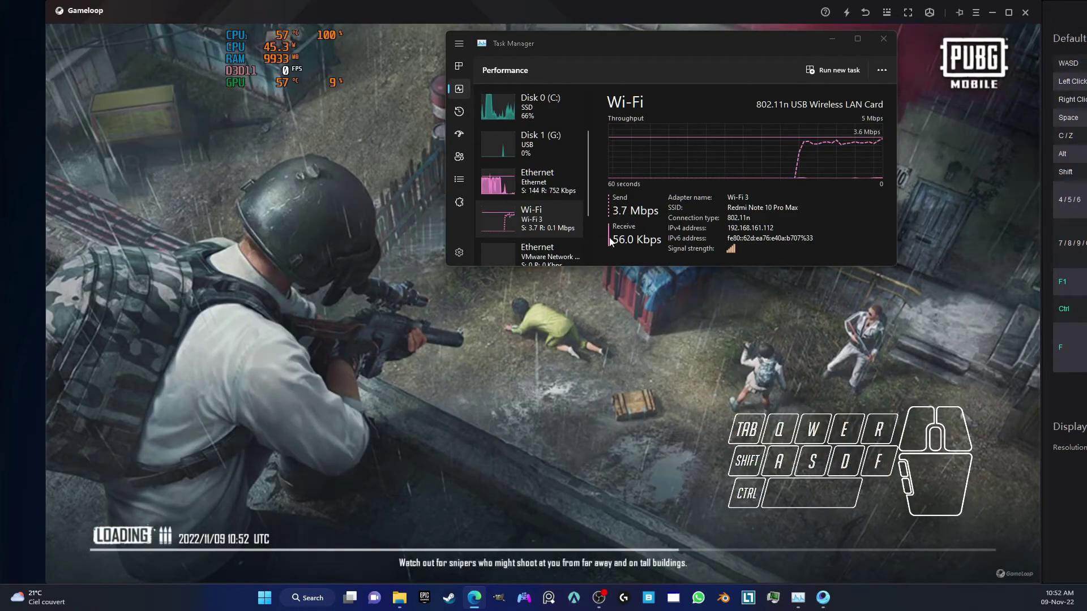
{"action": "left_click", "coordinate": [536, 183]}
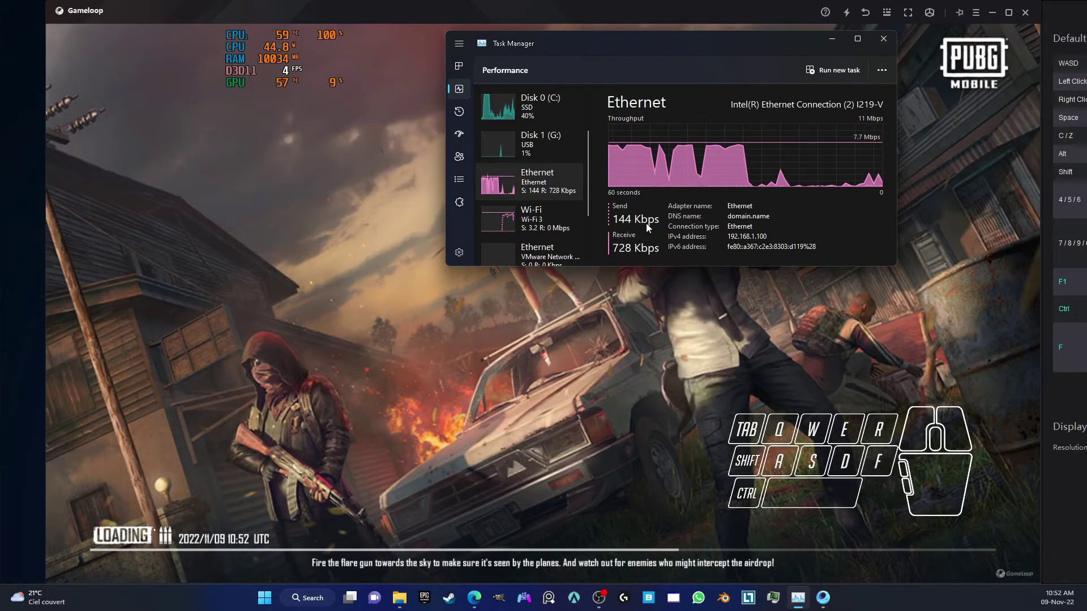
{"action": "left_click", "coordinate": [633, 296]}
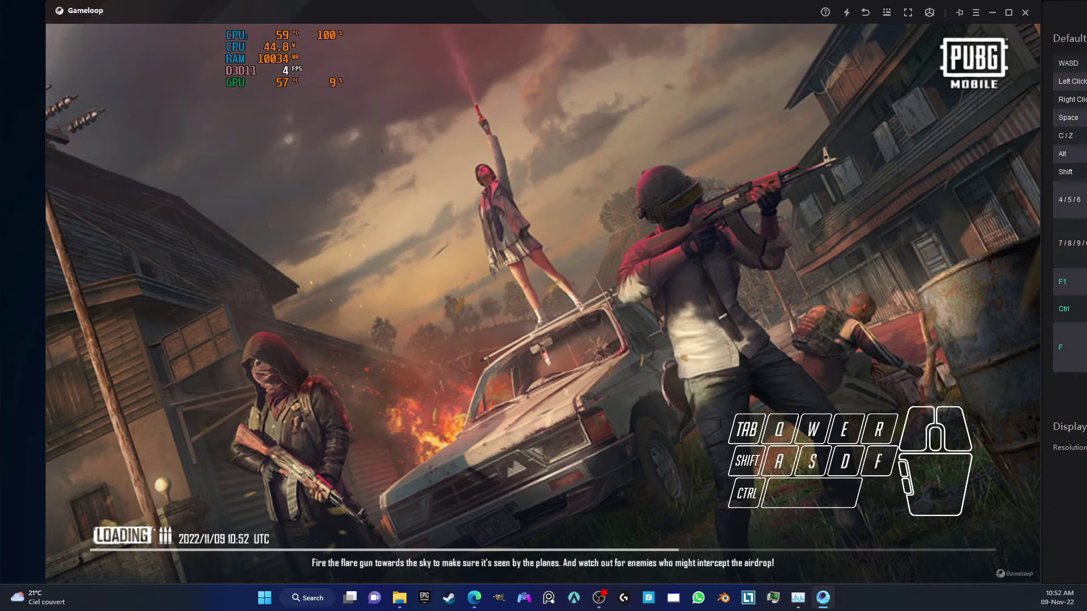
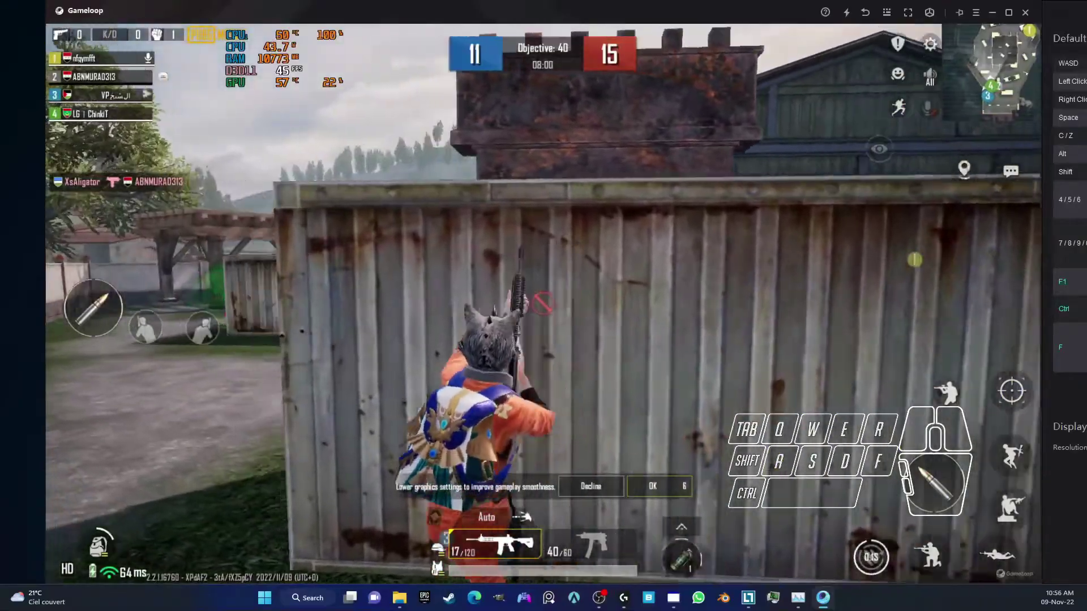
Move the character around the warehouse area with WASD during the team deathmatch.
{"action": "key", "text": "d"}
{"action": "key", "text": "w"}
{"action": "key", "text": "a"}
{"action": "key", "text": "a"}
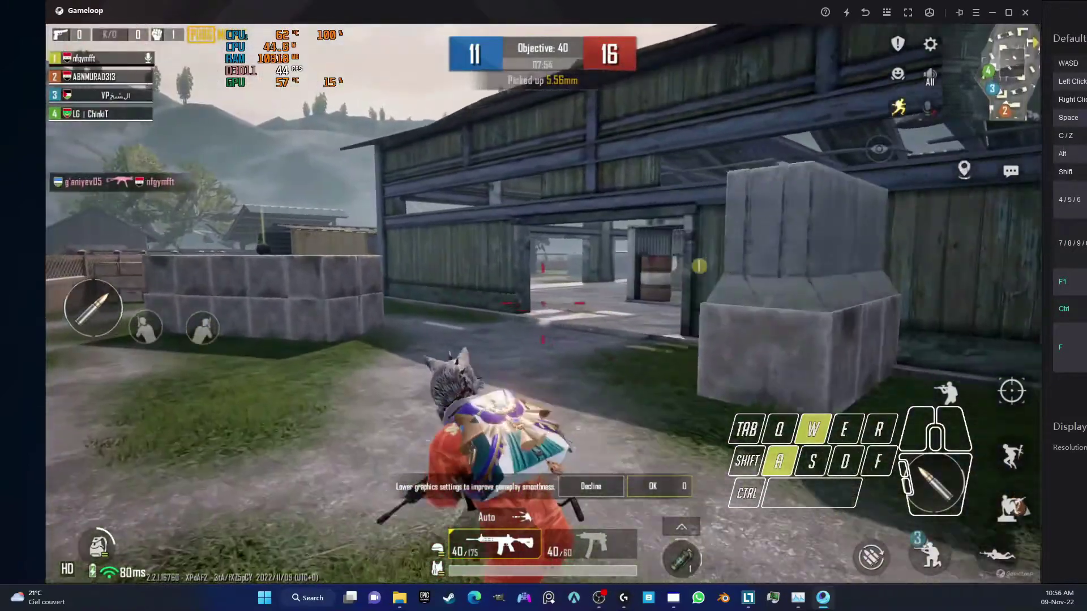